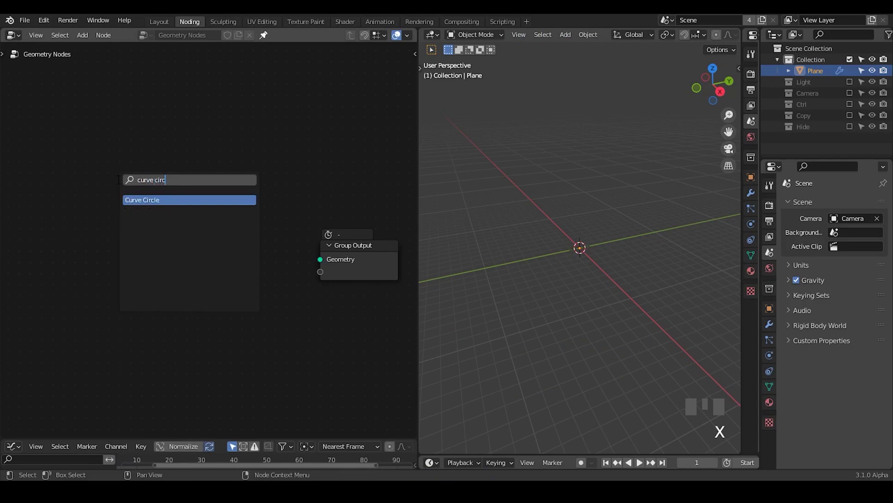
Step: Feed a Curve Circle (radius 0.45 m) through G_Bevel Curve to the output and view the torus in solid shading
left_click_drag(135, 188, 262, 246)
key("ctrl+a")
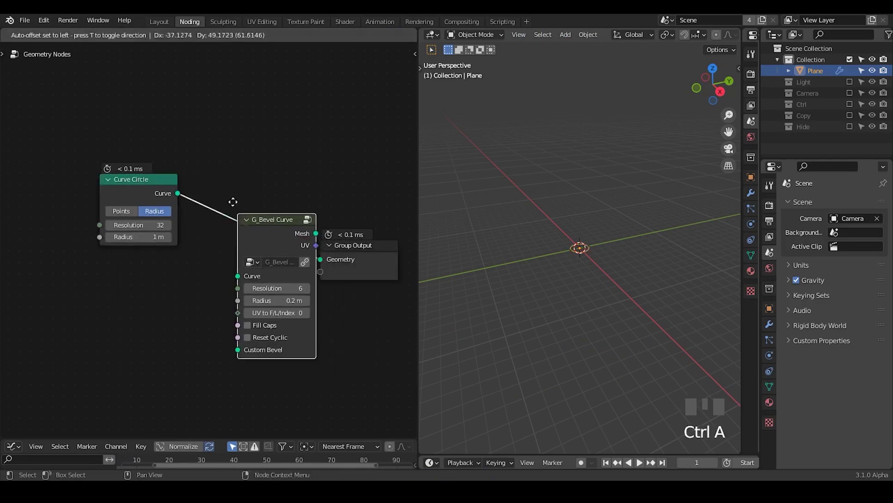
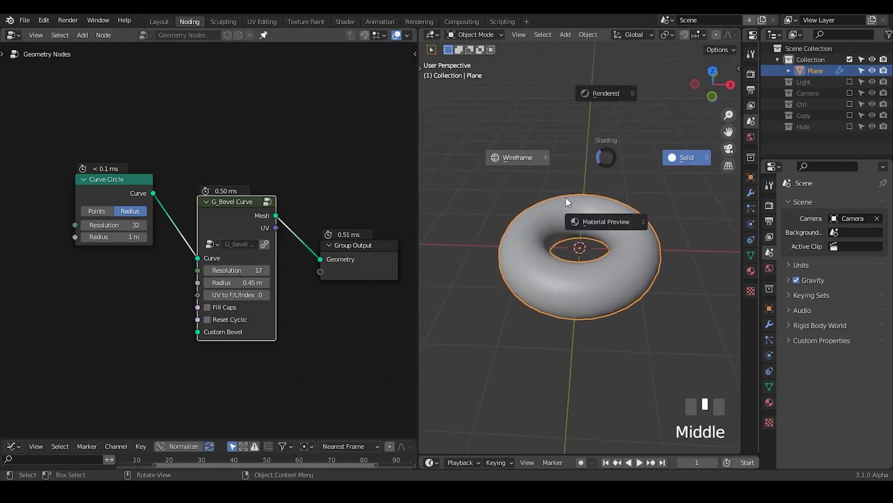
key("z")
left_click_drag(578, 274, 264, 33)
Step: Duplicate the Curve Circle as a 3-point circle of radius 0.47 m and add an Instance on Points node
left_click_drag(265, 33, 668, 209)
key("z")
left_click_drag(605, 333, 115, 119)
key("shift+d")
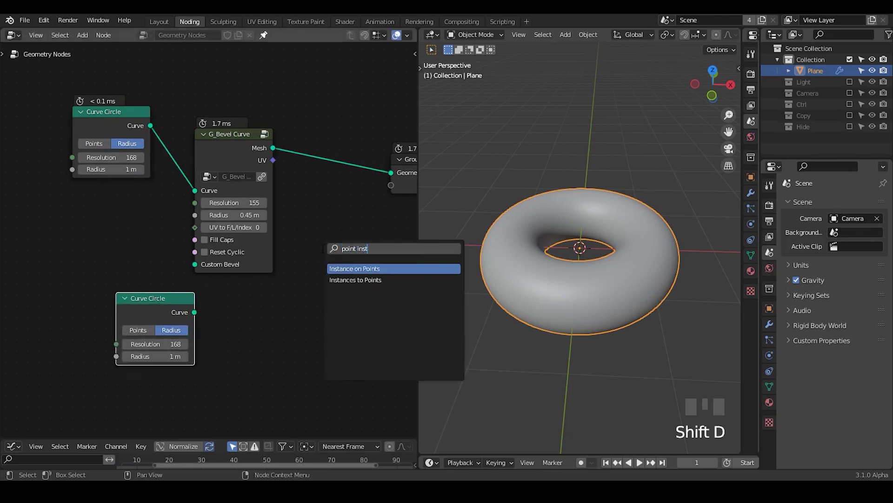
key("ctrl+a")
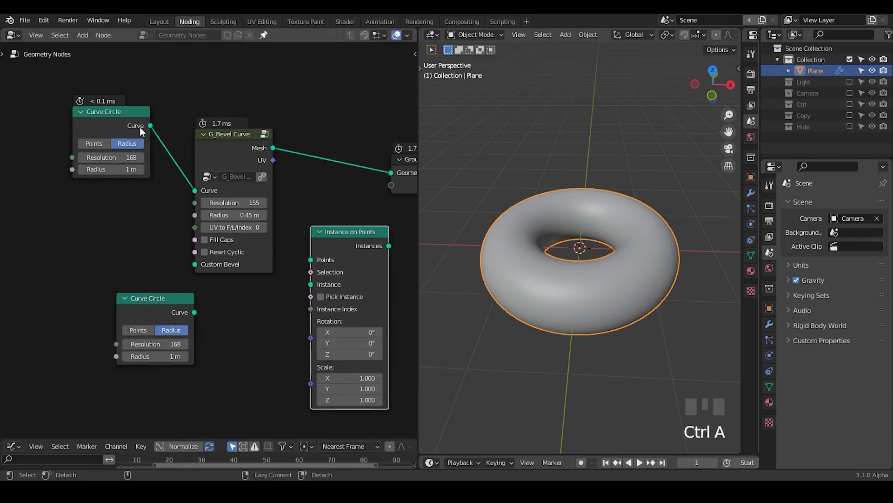
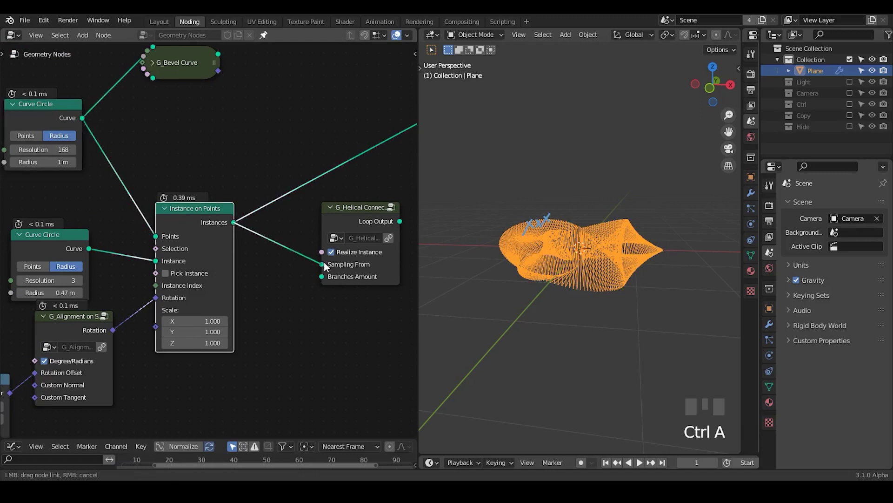
Step: Wire instances and small circle into G_Helical Connect, send Loop Output to Group Output, remove Set Spline Cyclic
left_click(197, 294)
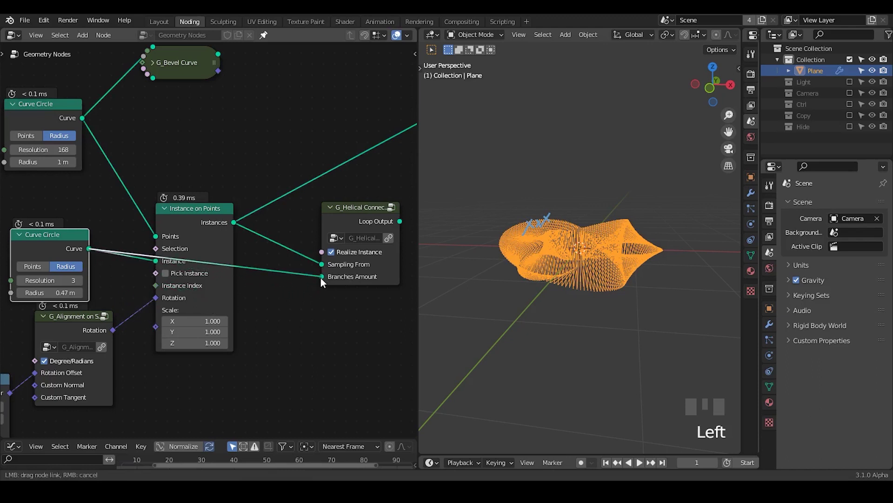
left_click(324, 282)
left_click(357, 208)
left_click_drag(580, 267, 587, 217)
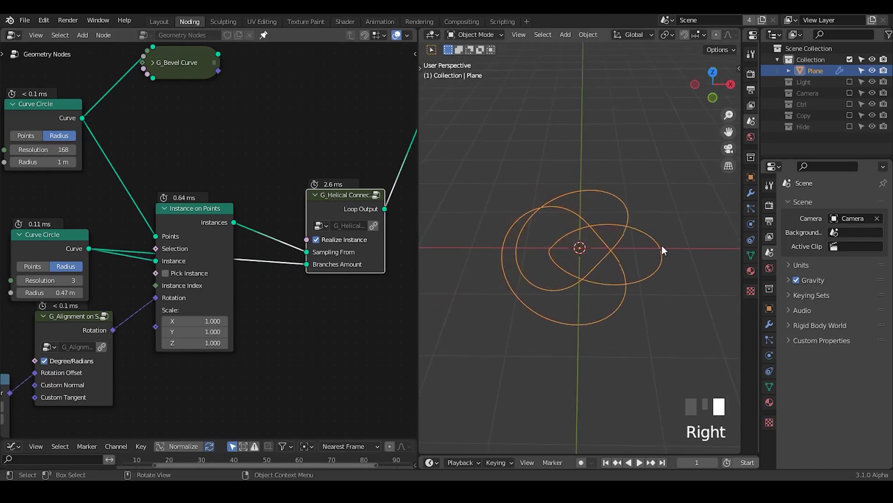
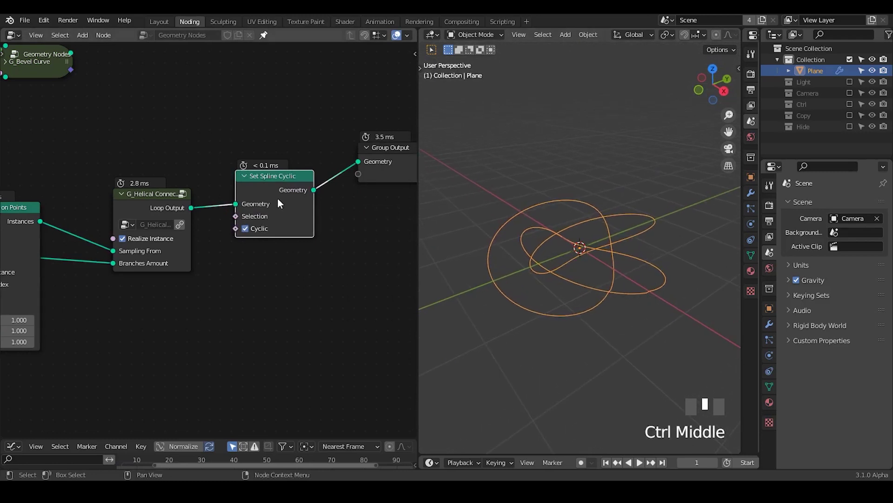
key("ctrl+x")
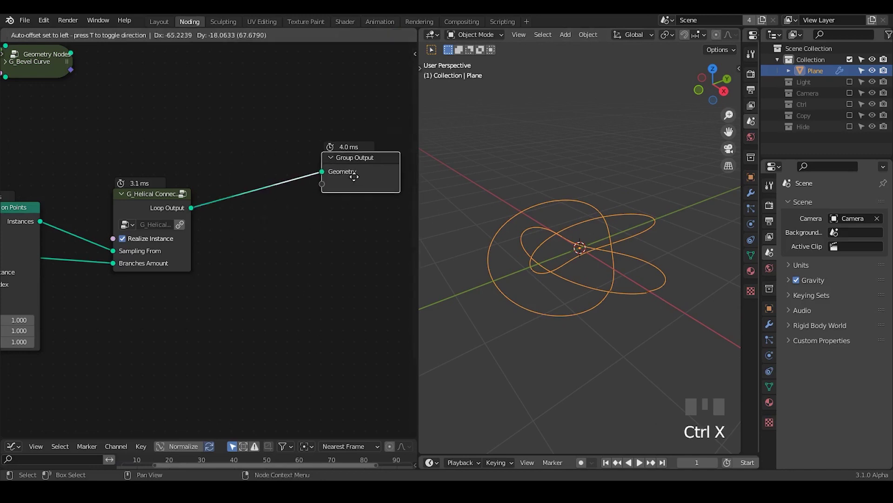
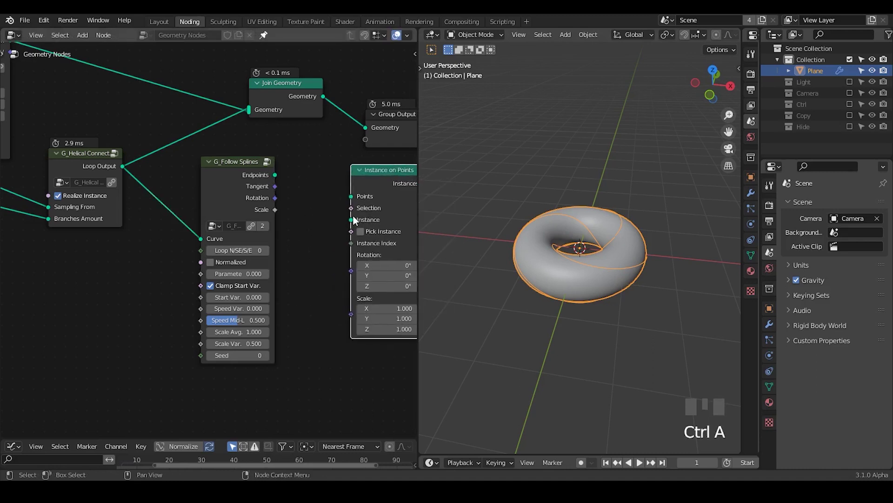
Step: Feed the UV Sphere mesh (radius 0.08 m) into the Instance on Points instance input
left_click_drag(324, 238, 384, 196)
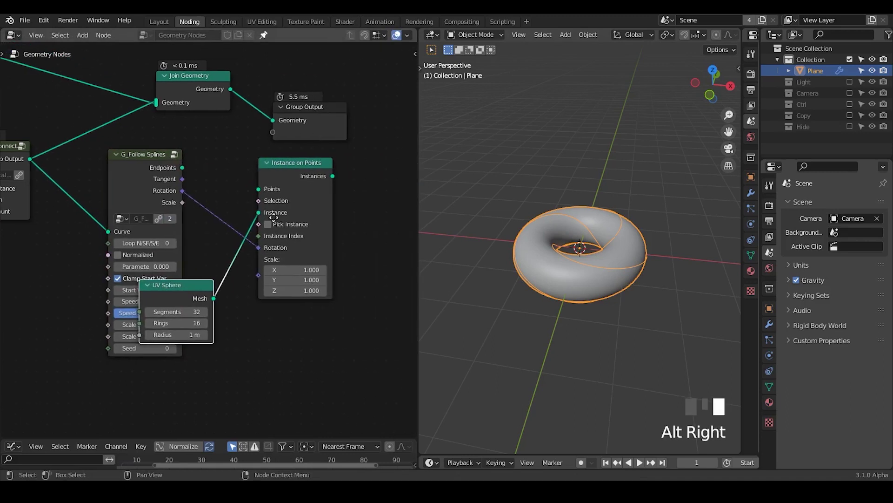
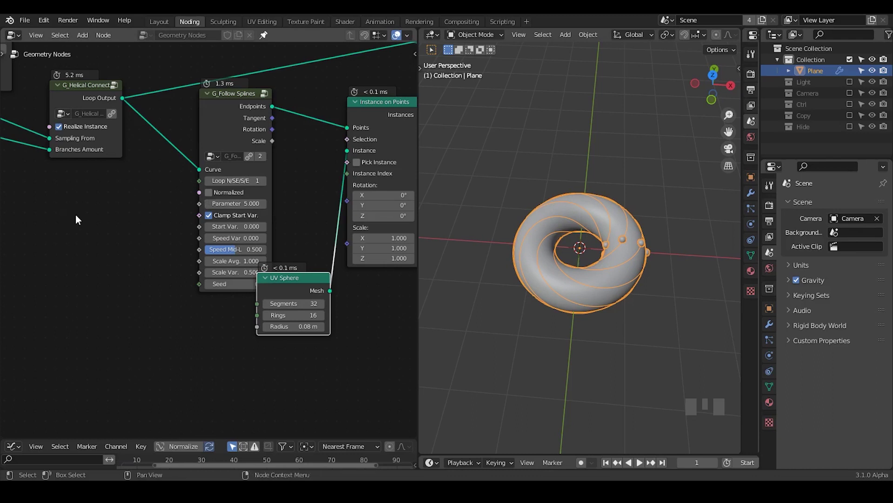
Step: Drive Follow Splines Parameter from G_Time Info Frame at Factor 125 and play the rolling spheres
key("ctrl+a")
left_click_drag(193, 266, 611, 288)
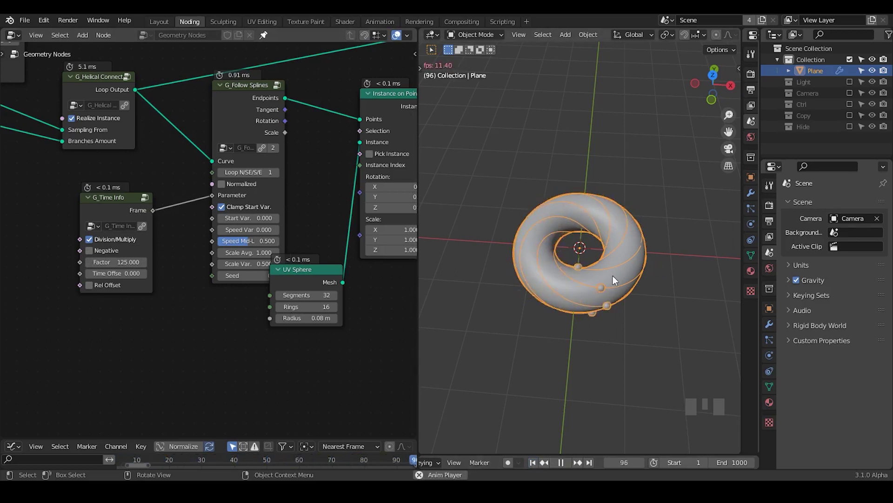
left_click_drag(687, 411, 614, 277)
left_click_drag(614, 277, 322, 248)
key("ctrl+shift+alt+q")
Step: Join the sphere instances with the bevelled torus mesh into the Group Output
left_click_drag(340, 273, 335, 94)
left_click(336, 95)
key("g")
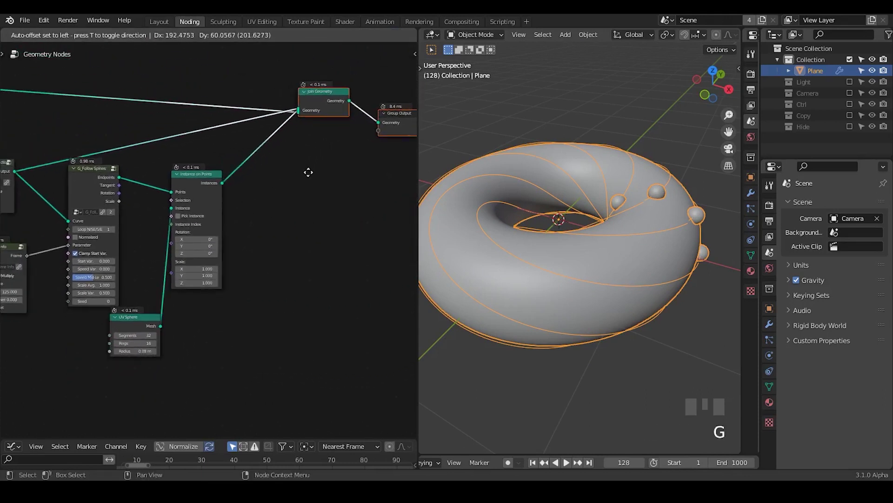
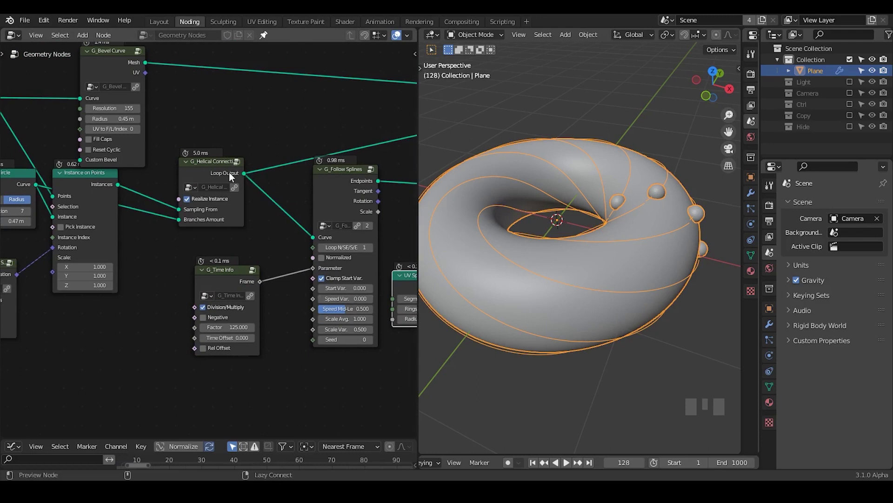
left_click_drag(319, 246, 193, 117)
Step: Search for a Transfer Attribute node to sample the helical curves
key("ctrl+a")
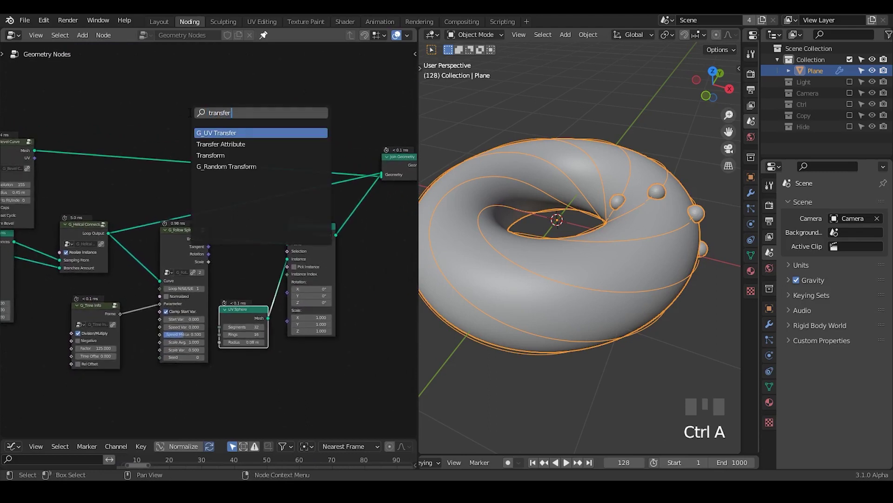
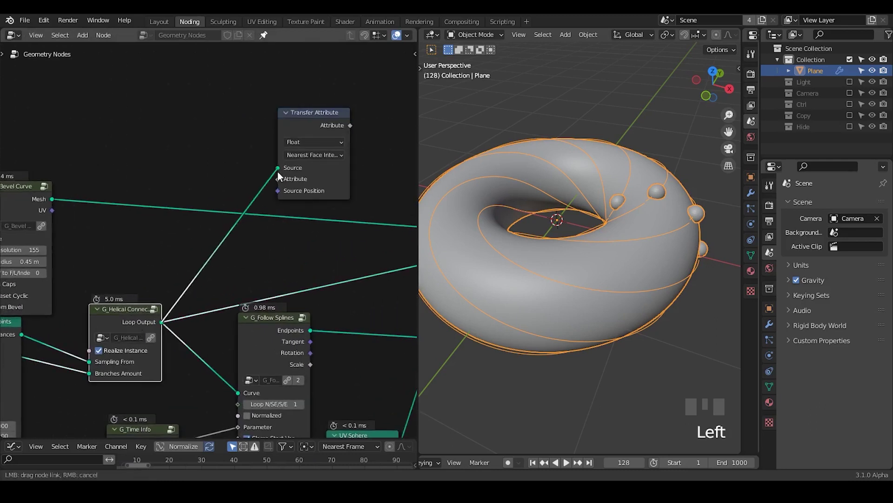
Step: Place the Spline Parameter node beside Transfer Attribute and hide its Length and Index outputs
left_click_drag(276, 182, 243, 174)
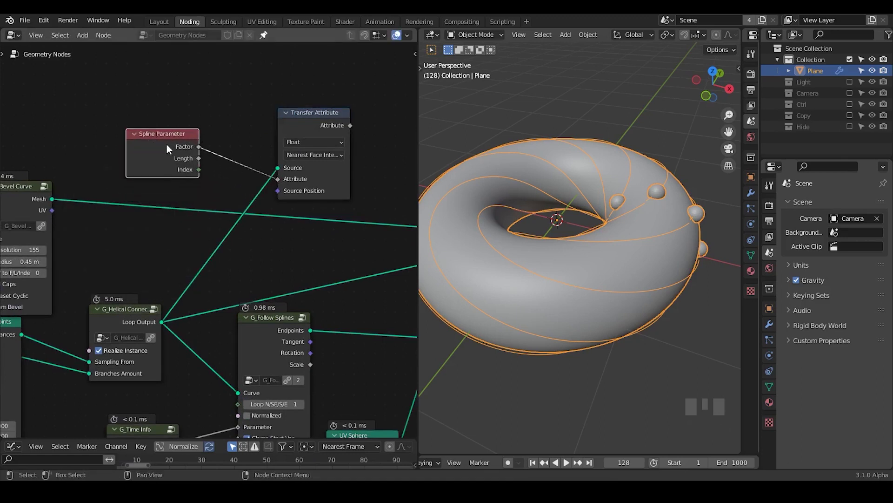
left_click(168, 148)
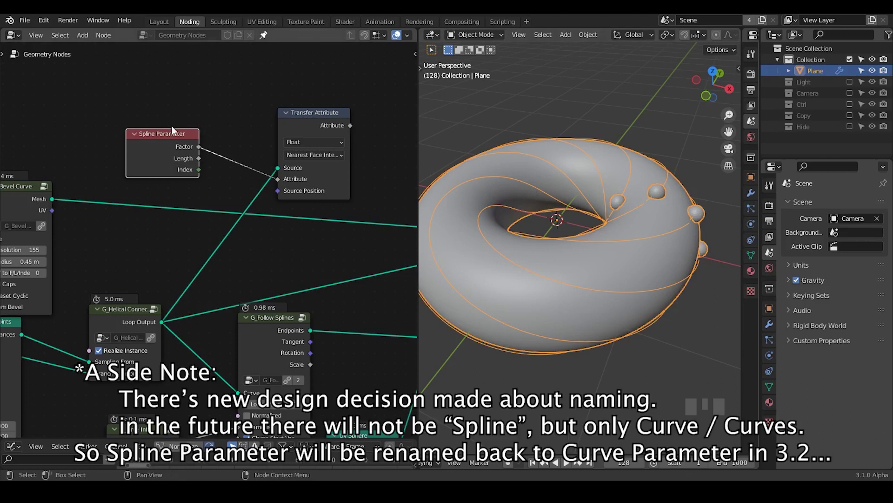
left_click_drag(151, 146, 204, 163)
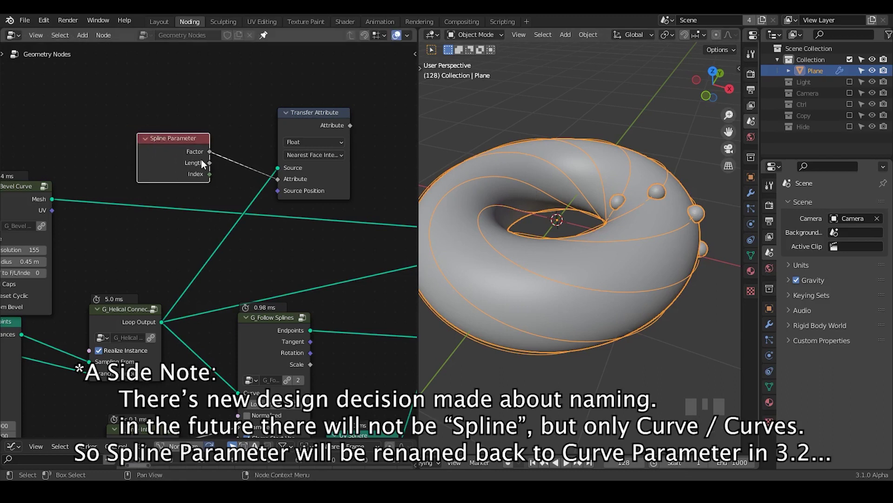
key("ctrl+h")
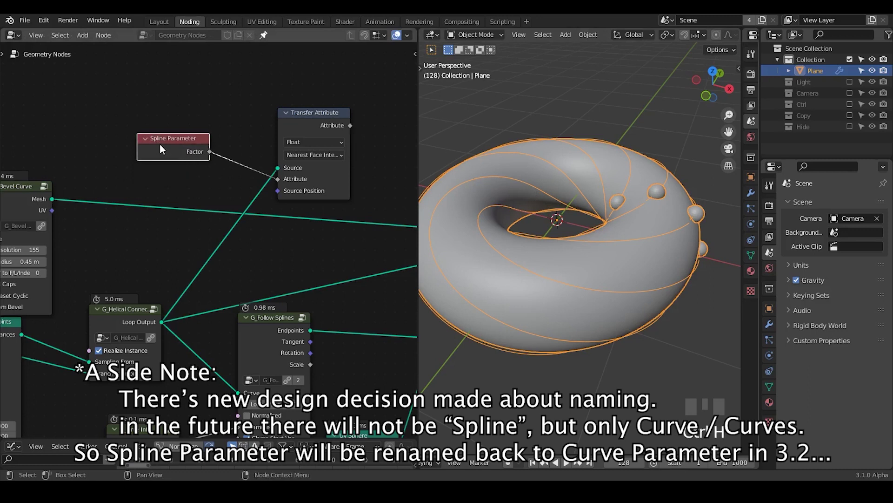
Step: Collapse Spline Parameter and route G_Helical Connect's Loop Output to Transfer Attribute's Source through a reroute
left_click(149, 143)
left_click(160, 142)
left_click_drag(283, 225, 291, 151)
left_click_drag(291, 152, 336, 255)
left_click_drag(336, 255, 204, 138)
left_click_drag(204, 138, 314, 120)
left_click_drag(314, 120, 160, 165)
key("d")
left_click_drag(159, 164, 229, 164)
Step: Link the Spline Parameter factor to the Attribute socket and tidy the reroute layout
key("d")
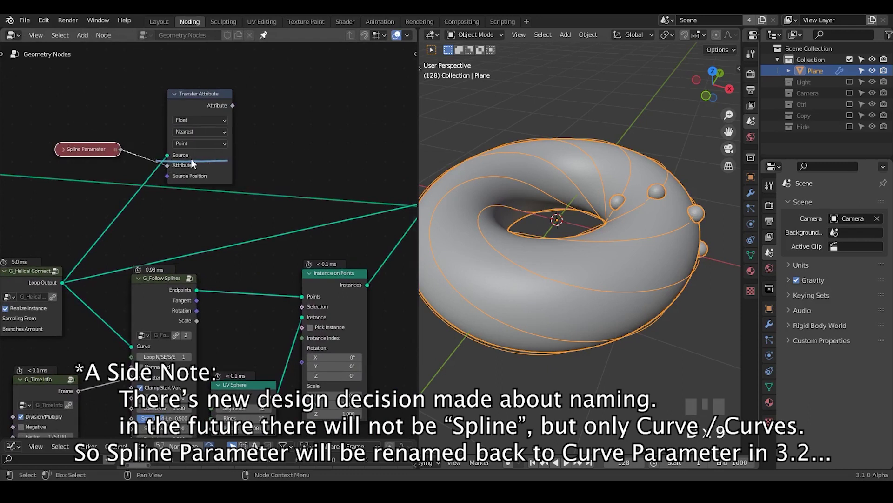
key("d")
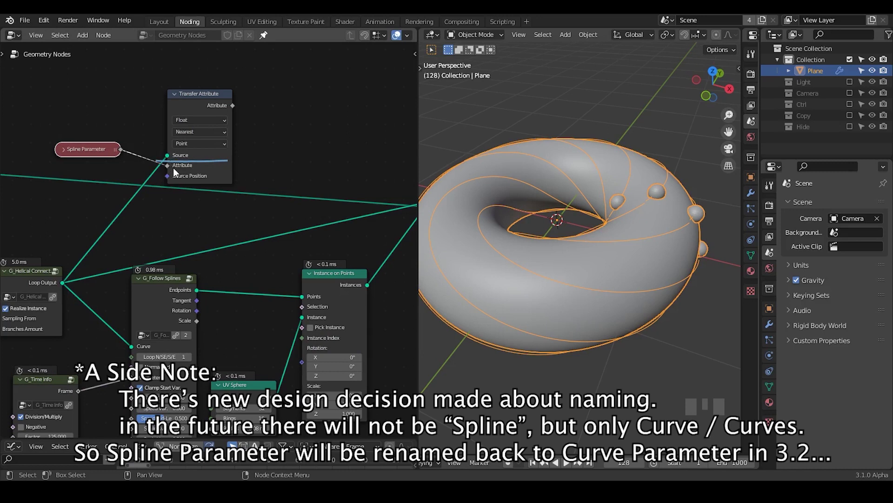
key("d")
right_click(246, 168)
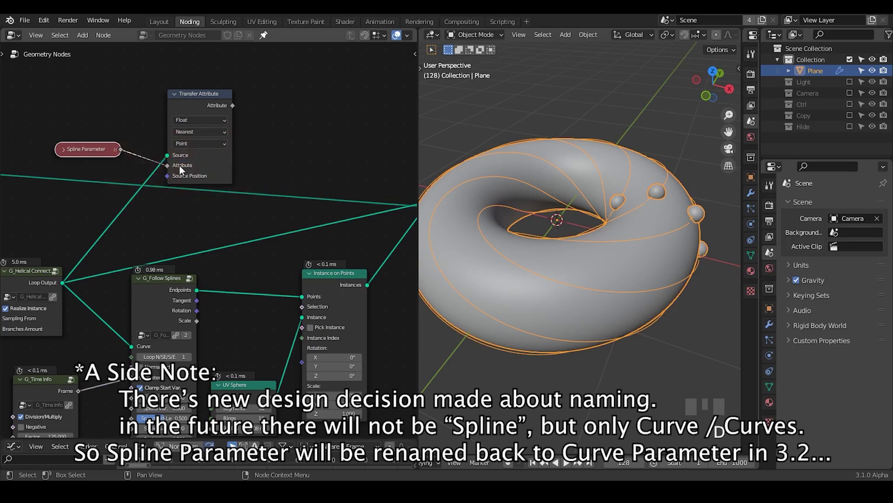
left_click_drag(313, 194, 95, 229)
right_click(95, 229)
key("g")
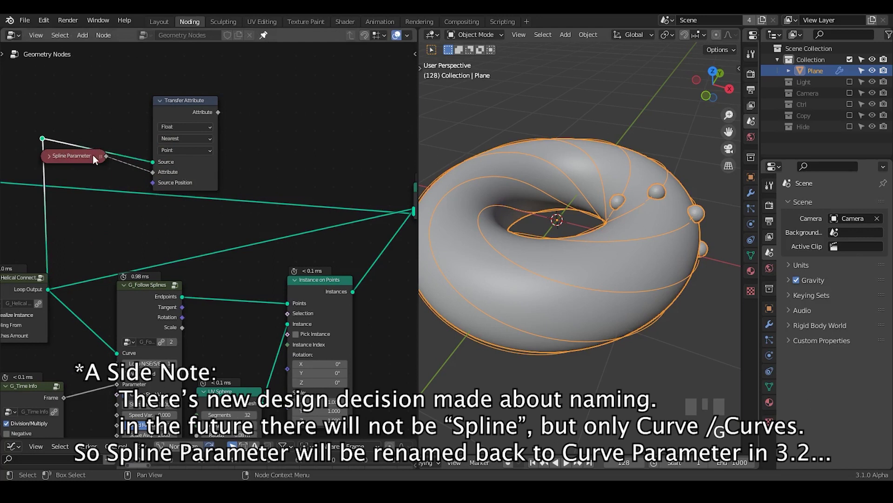
left_click(92, 160)
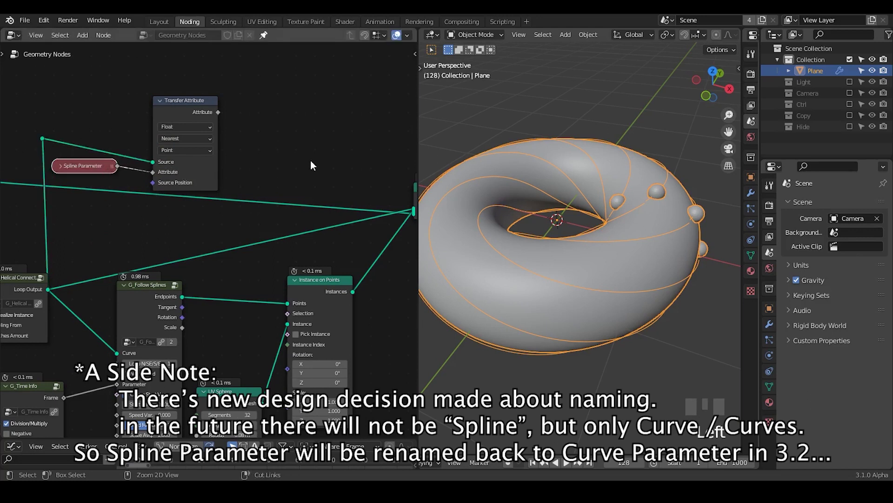
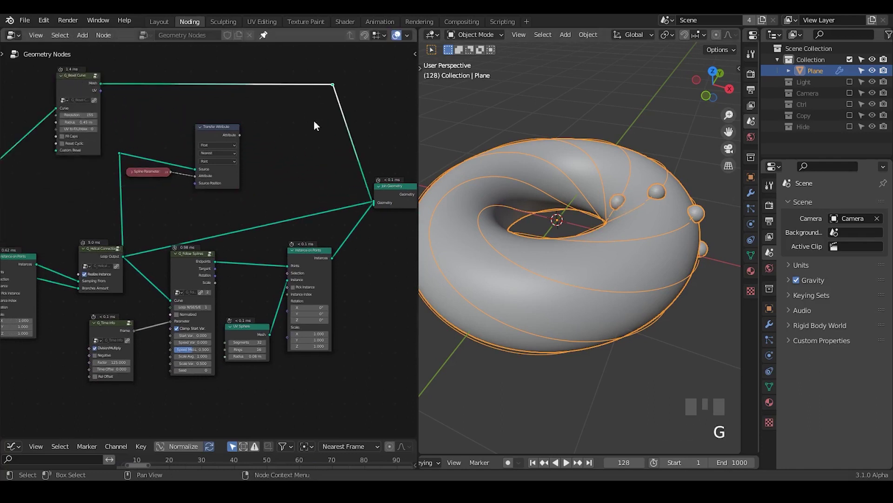
Step: Add G_Normal Displacement after G_Bevel Curve and drive its Displacement from the Transfer Attribute output
key("ctrl+a")
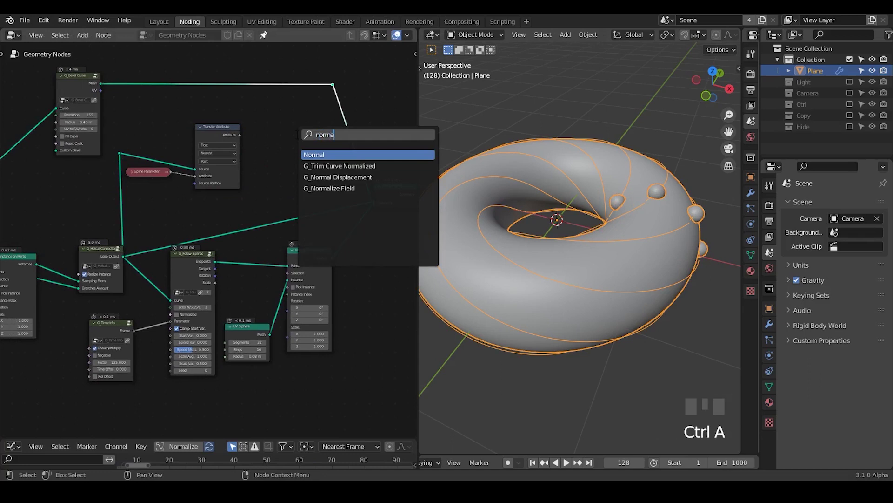
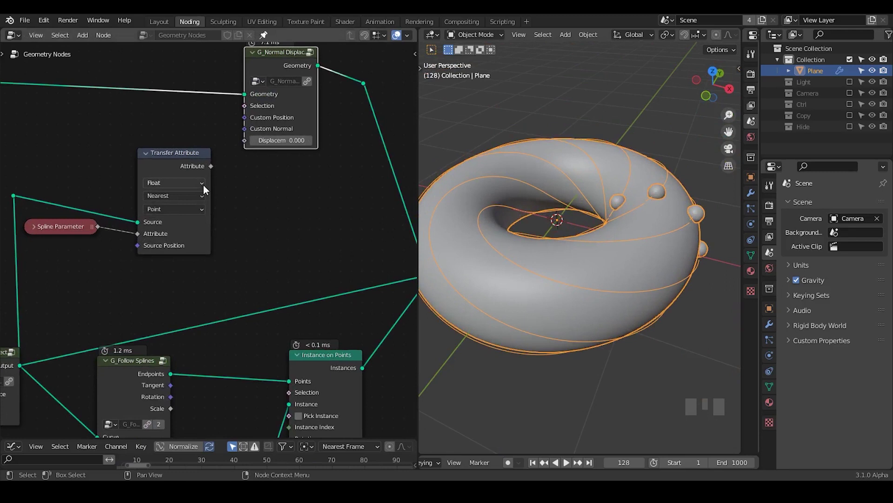
left_click_drag(213, 169, 223, 163)
left_click_drag(266, 227, 280, 142)
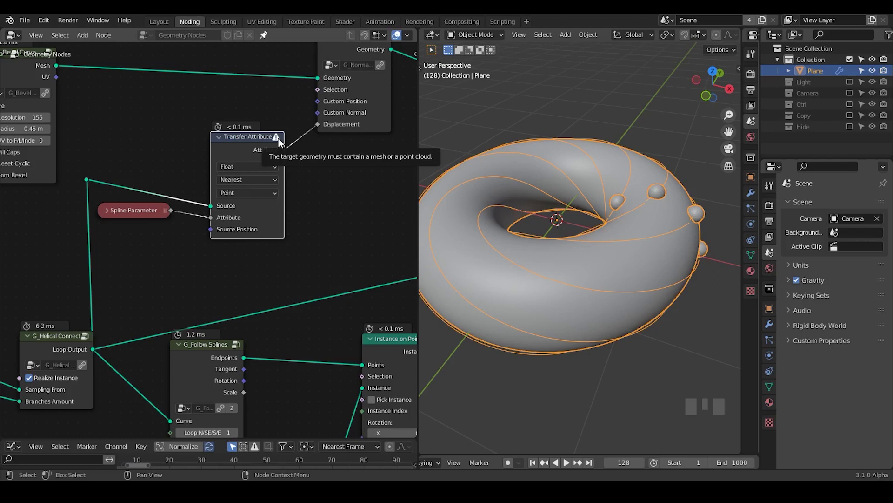
Step: Add a Curve to Mesh node converting the helical Loop Output and feeding Transfer Attribute's source
key("ctrl+a")
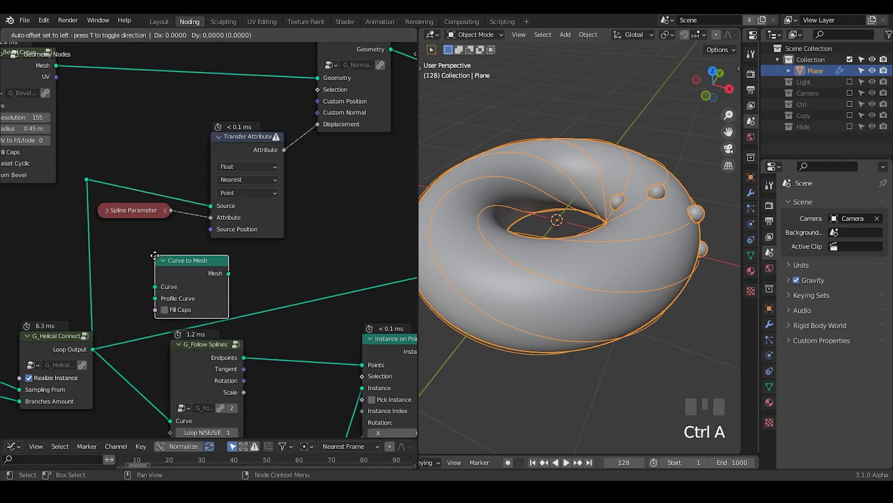
left_click(106, 169)
left_click_drag(128, 171, 68, 201)
left_click_drag(68, 201, 54, 83)
left_click(54, 83)
Step: Move the Curve to Mesh node beside Transfer Attribute and collapse it
left_click_drag(121, 188, 107, 205)
key("g")
left_click(179, 209)
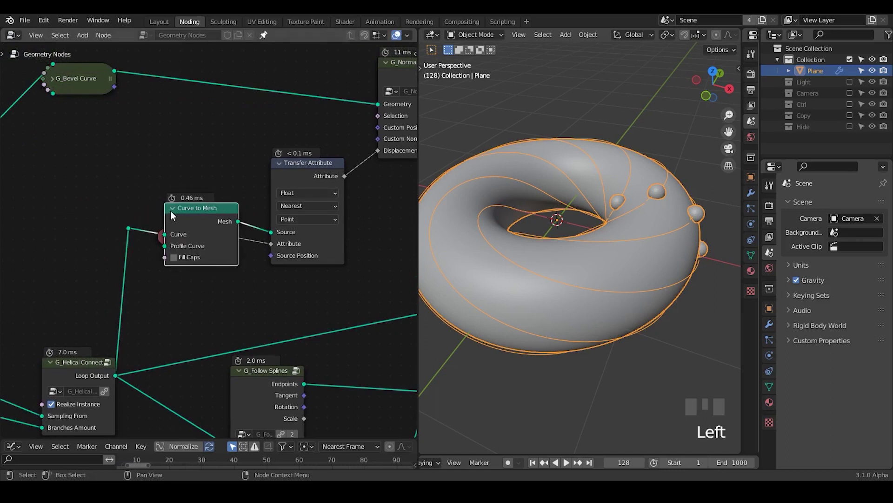
left_click(175, 214)
left_click_drag(575, 256, 295, 177)
left_click(295, 177)
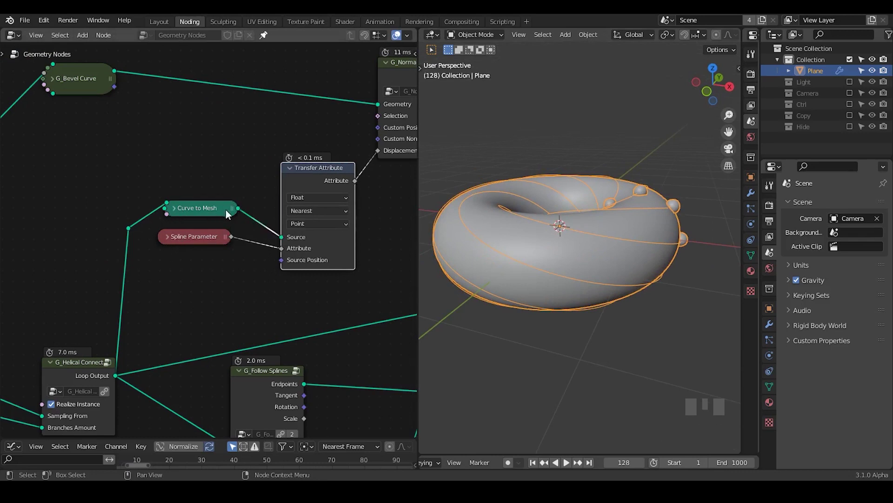
Step: Add a Capture Attribute node storing Spline Parameter before meshing and feed it into Transfer Attribute
key("ctrl+a")
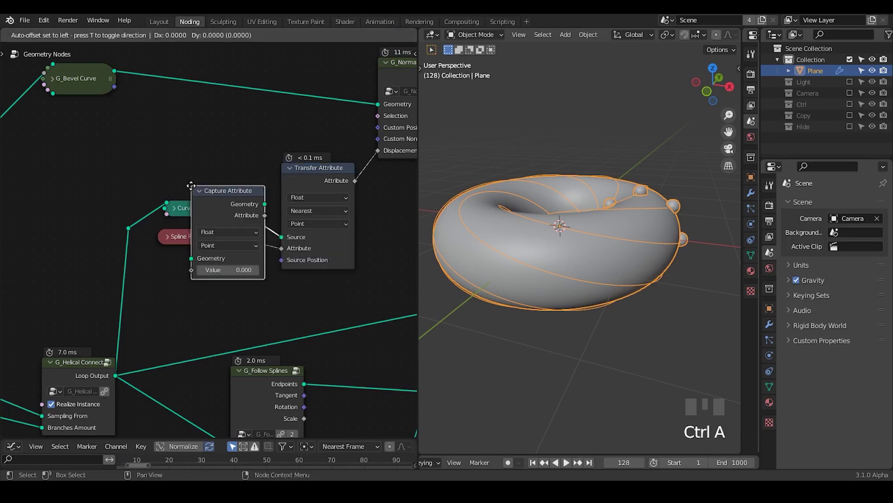
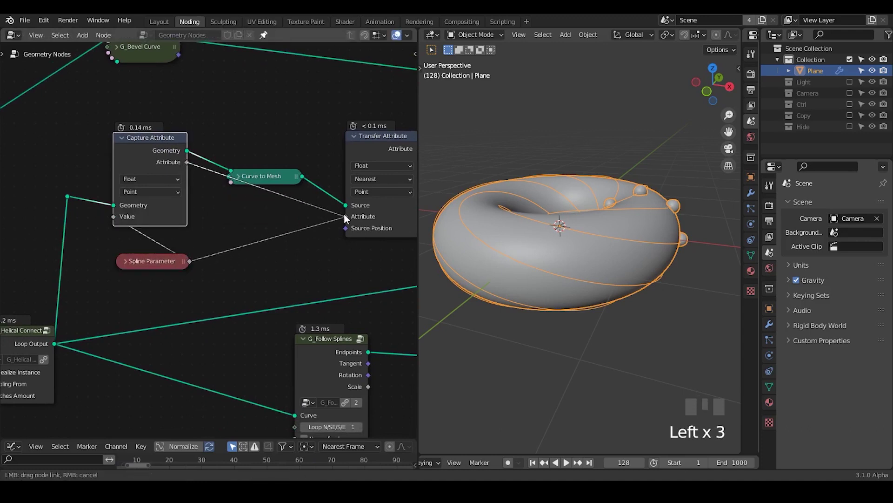
left_click(254, 181)
left_click_drag(646, 194, 572, 247)
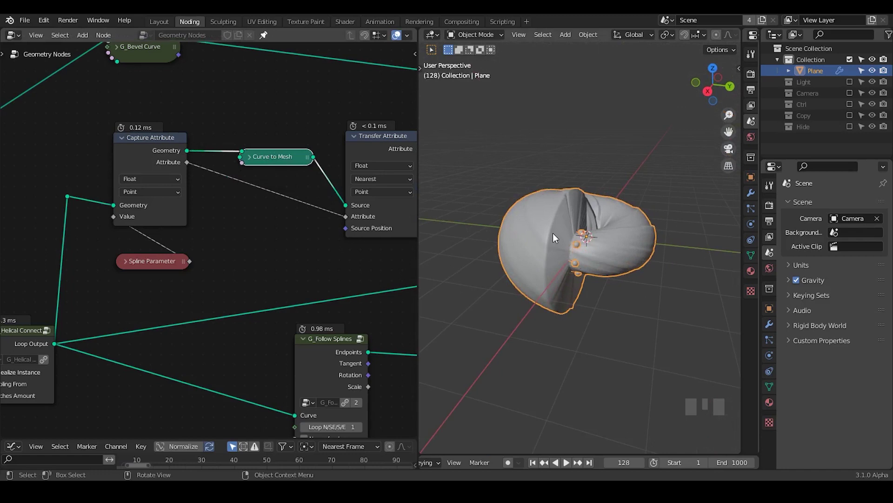
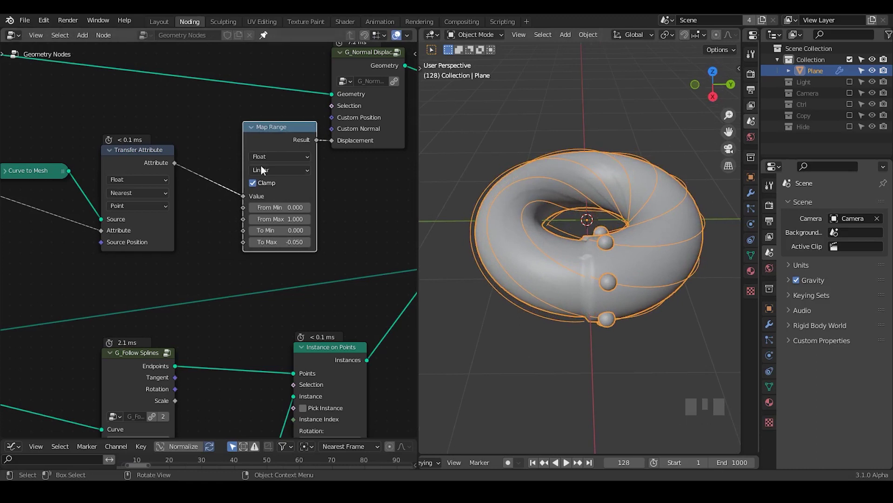
Step: Insert a ColorRamp before Map Range with its stop at 0.945 and To Max -0.120, inspecting the dent
key("ctrl+a")
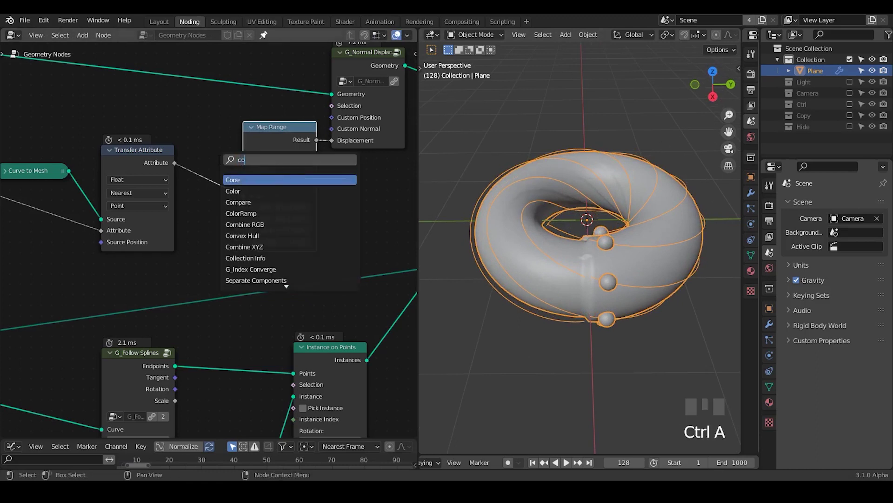
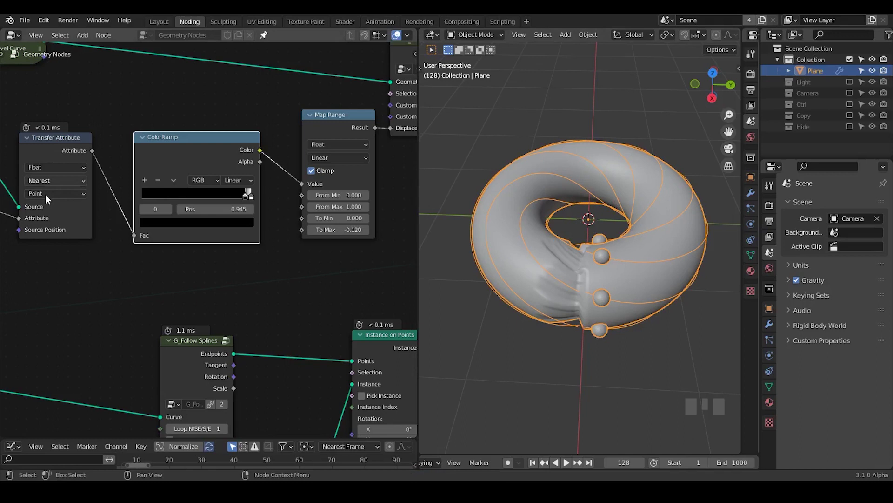
left_click_drag(48, 215, 511, 207)
key("d")
key("d")
left_click(506, 202)
key("d")
key("d")
left_click(515, 199)
key("d")
key("d")
key("d")
left_click_drag(509, 211, 520, 216)
key("d")
key("d")
key("d")
left_click_drag(519, 210, 516, 221)
key("d")
key("d")
key("d")
left_click(512, 221)
key("d")
key("d")
key("d")
left_click(519, 222)
key("d")
key("d")
key("d")
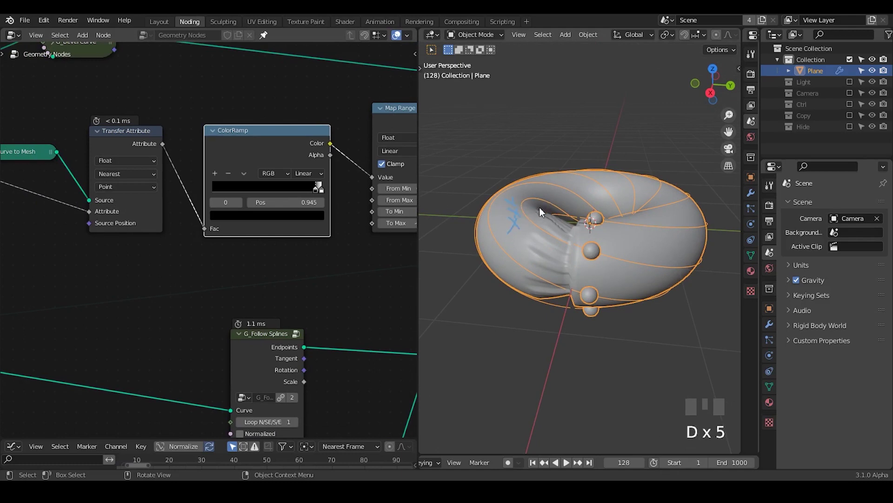
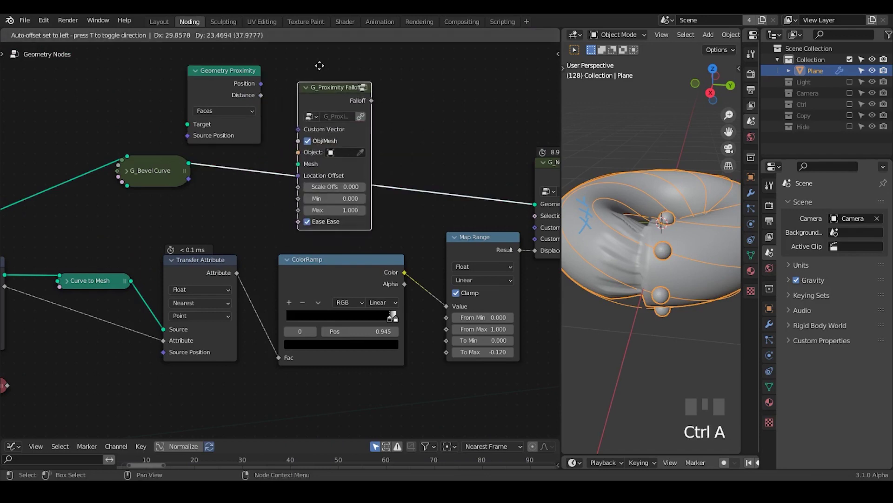
Step: Turn off the ObjMesh option on the G_Proximity Falloff group fed by the bevelled mesh
left_click(332, 187)
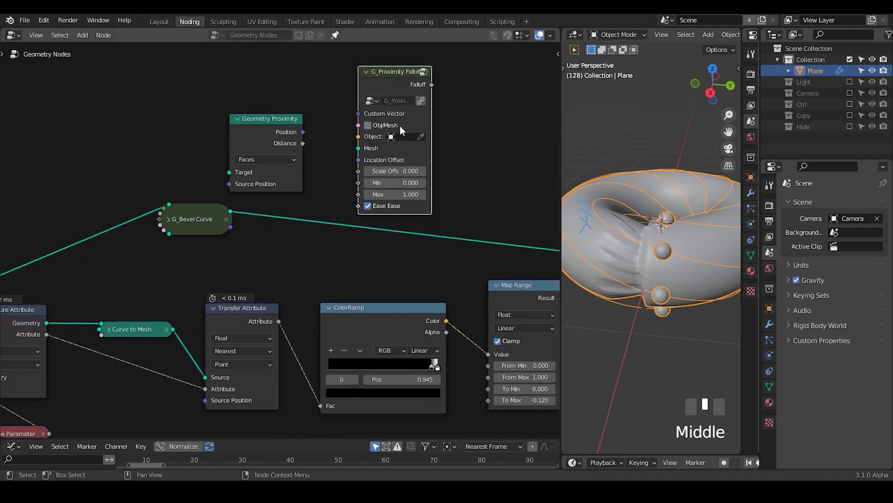
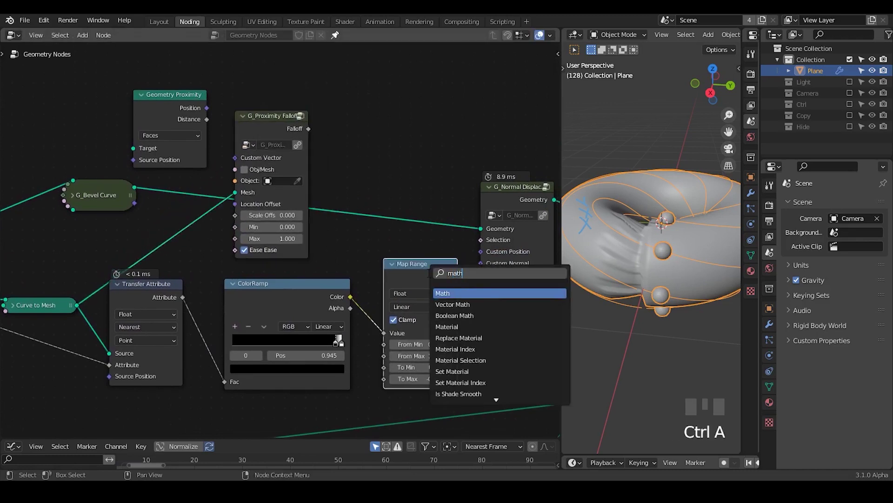
Step: Multiply the proximity falloff with the Map Range result, with falloff scale offset 0.110
left_click(408, 284)
left_click_drag(409, 334, 276, 142)
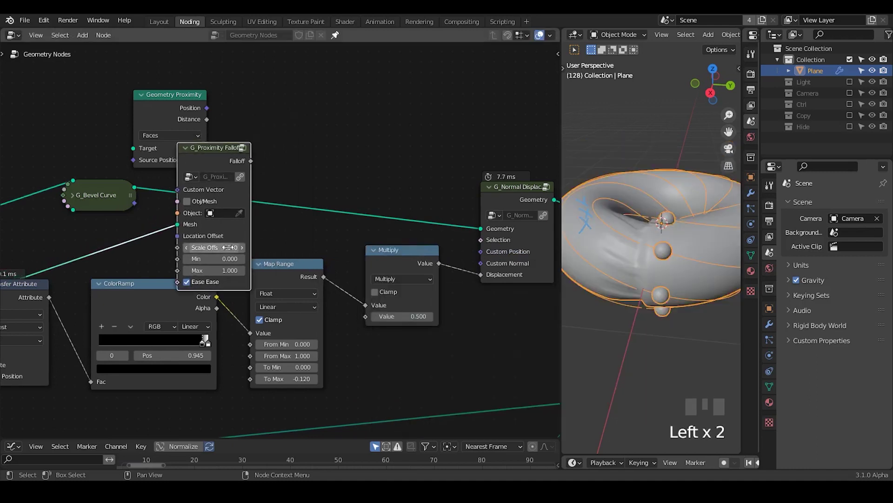
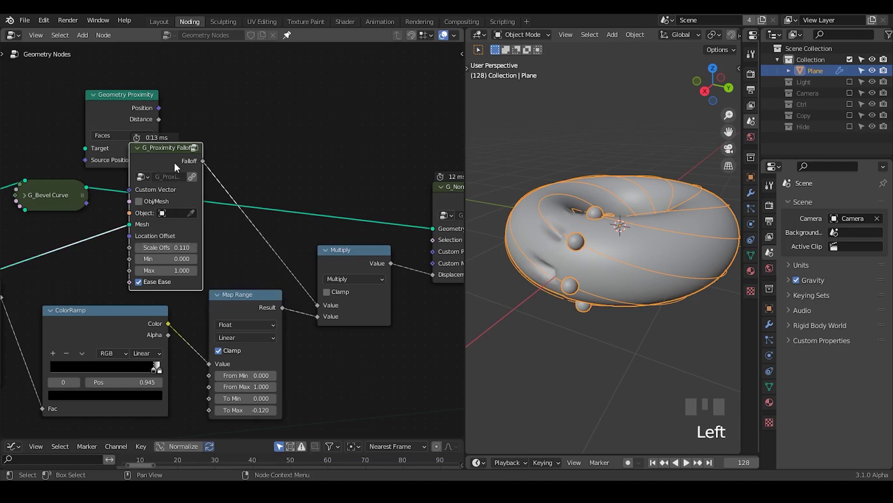
left_click_drag(115, 341, 385, 229)
left_click(385, 230)
key("m")
key("m")
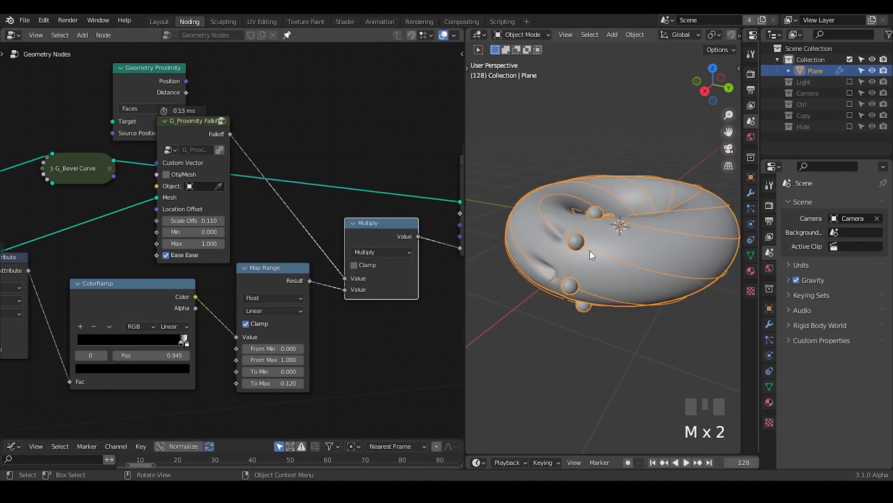
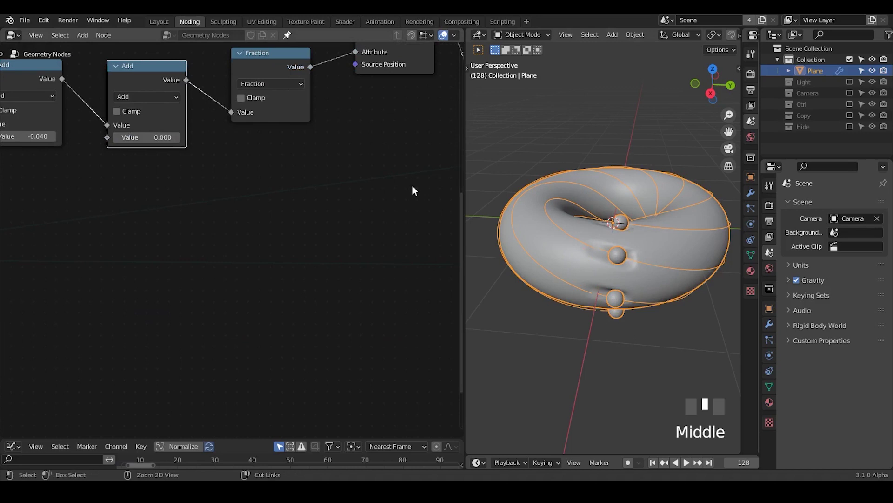
Step: Add a Group Input node and feed its Value into the G_Follow Splines parameter
left_click(352, 306)
key("g")
left_click_drag(187, 237, 300, 204)
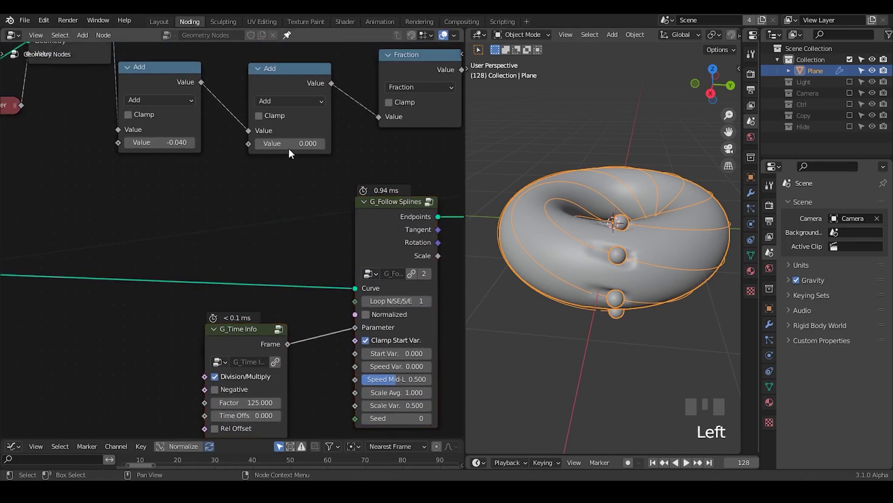
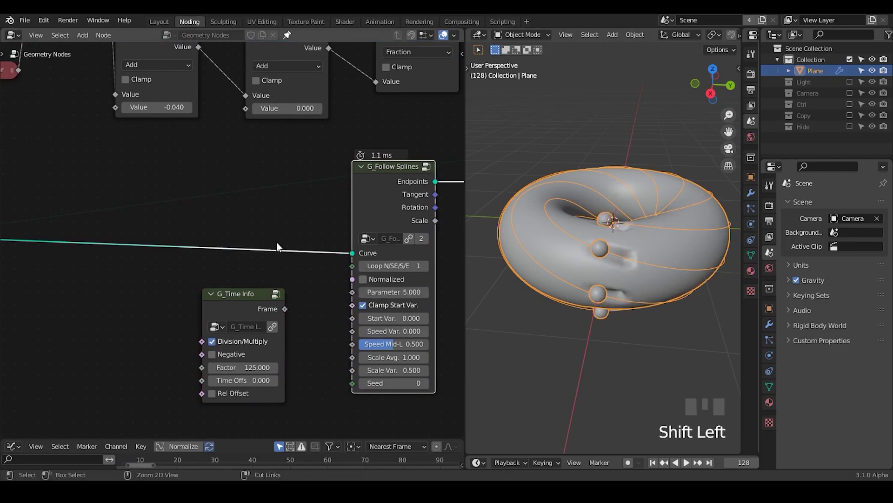
left_click(249, 111)
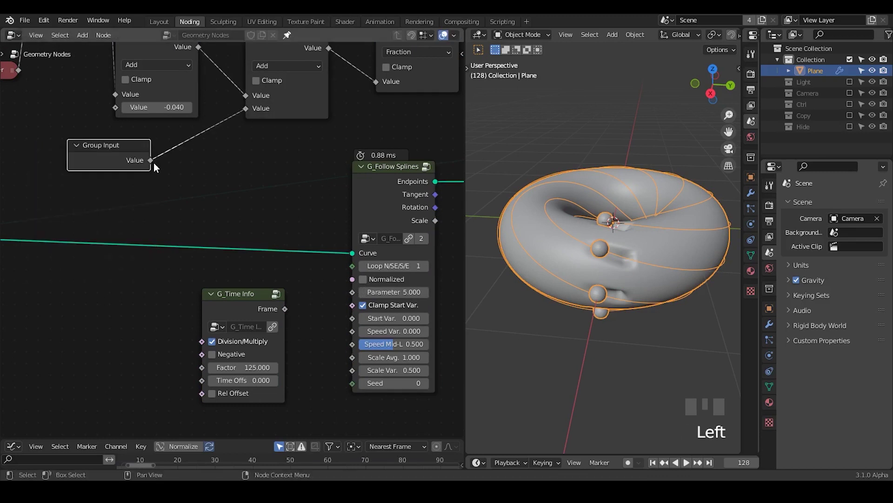
left_click_drag(160, 165, 203, 132)
right_click(203, 132)
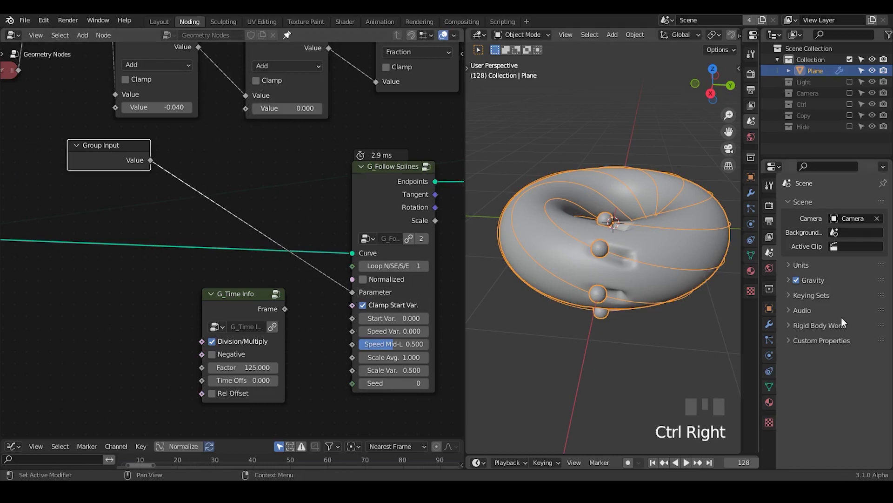
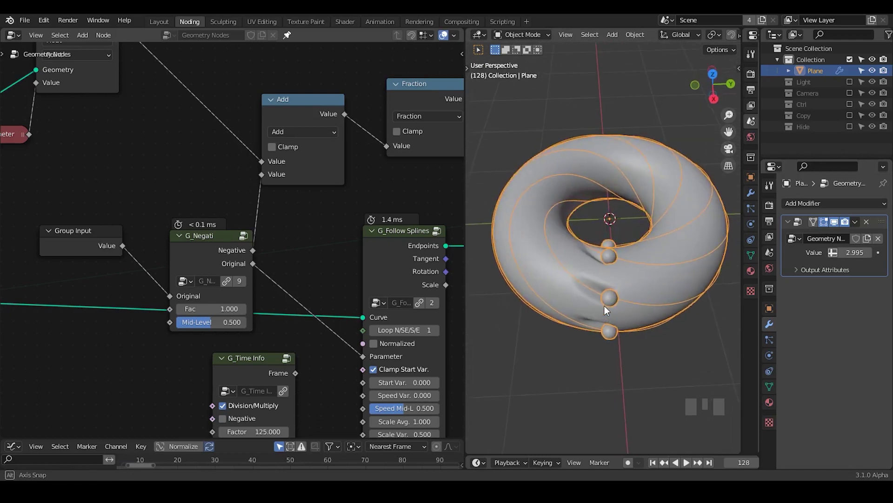
Step: Move the Group Input node in line with the negate node and review the helical path nodes
key("ctrl+shift+alt+q")
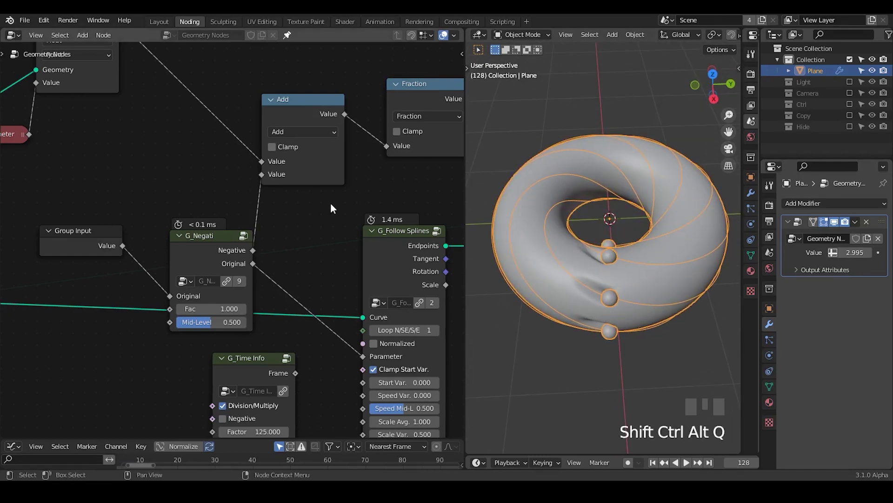
left_click(96, 240)
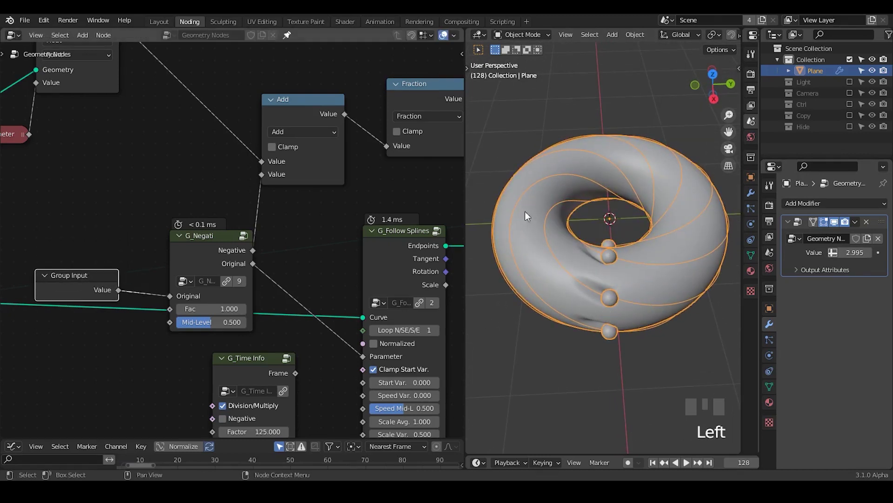
scroll("down", 3)
left_click_drag(628, 264, 366, 57)
left_click(366, 57)
left_click(324, 122)
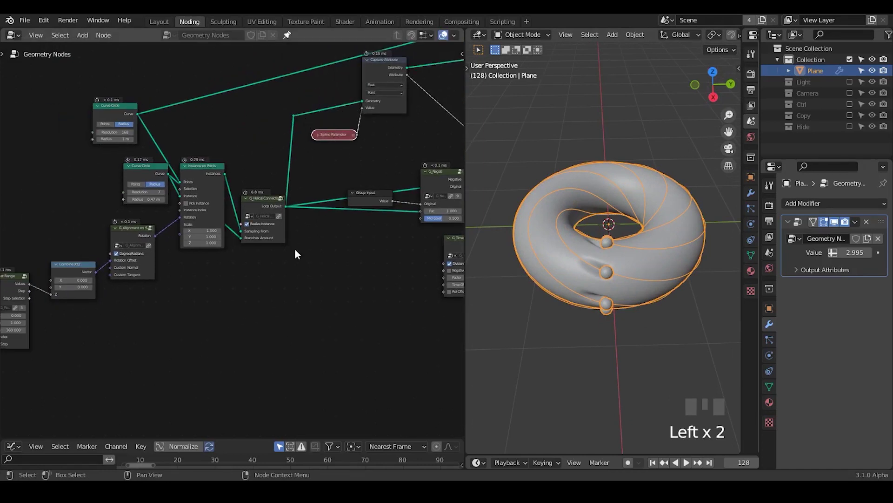
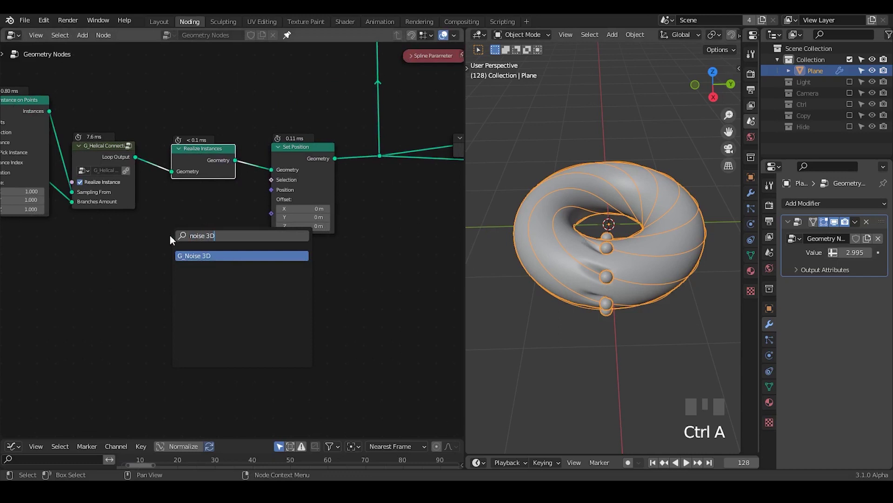
Step: Connect the G_Noise 3D color into the Set Position offset, with noise frequency 1.520
left_click_drag(280, 309, 217, 246)
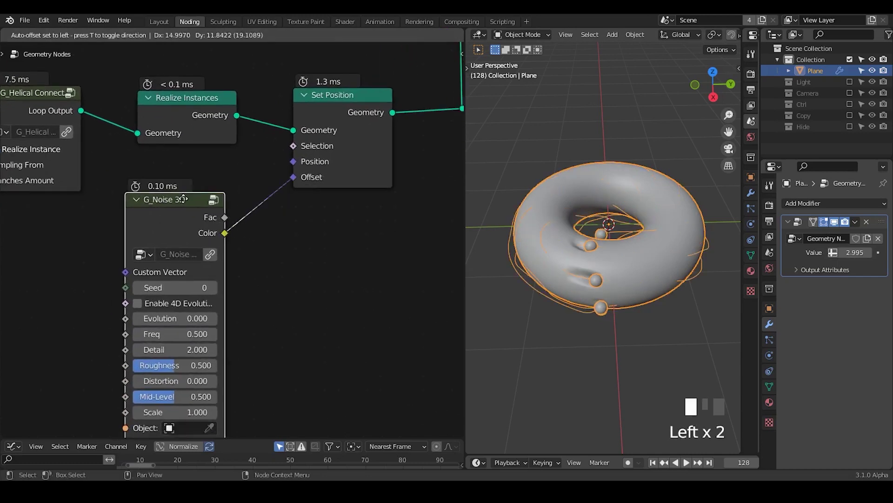
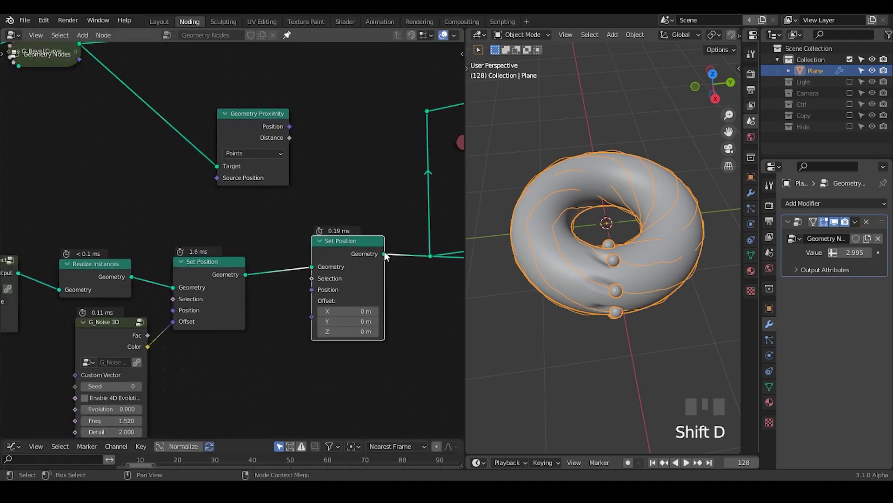
Step: Feed Geometry Proximity position into a second Set Position node and raise the modifier Value to 4.990
left_click_drag(294, 134, 657, 295)
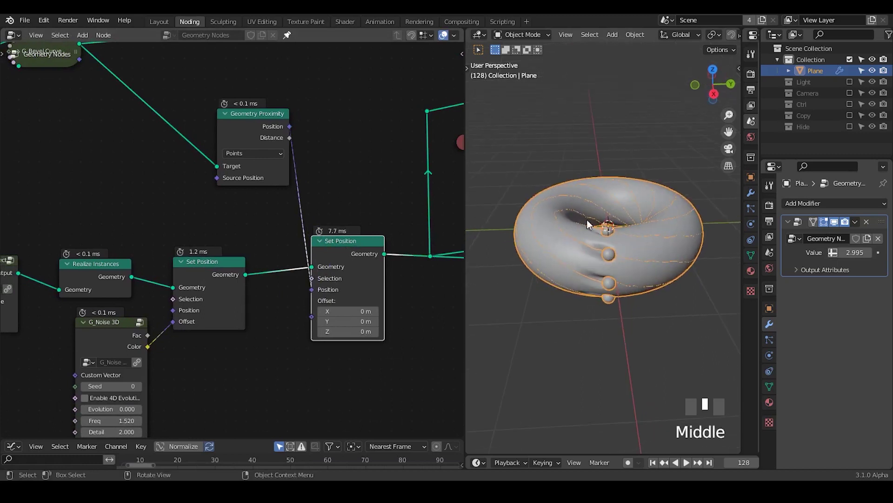
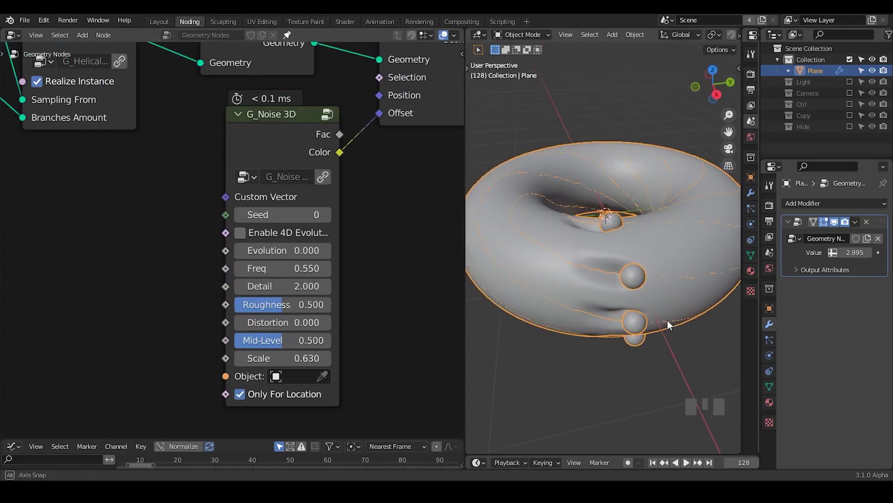
left_click_drag(389, 193, 280, 76)
left_click(280, 76)
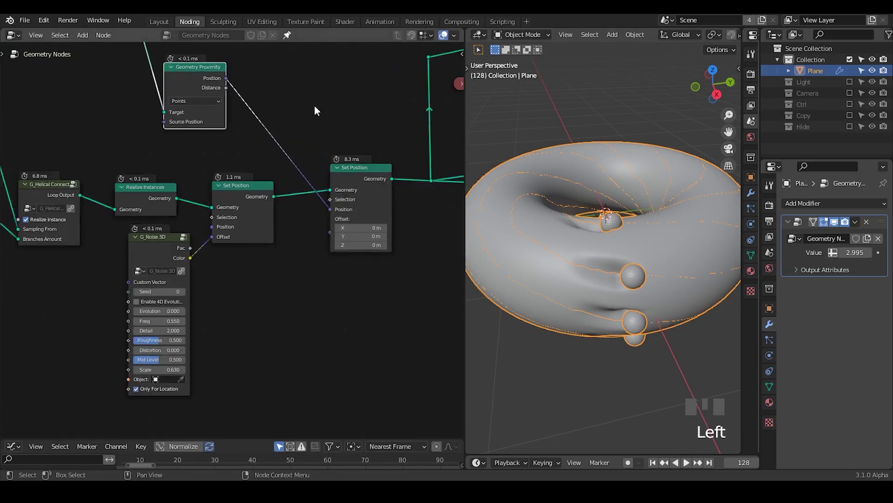
left_click_drag(356, 261, 312, 180)
left_click(313, 180)
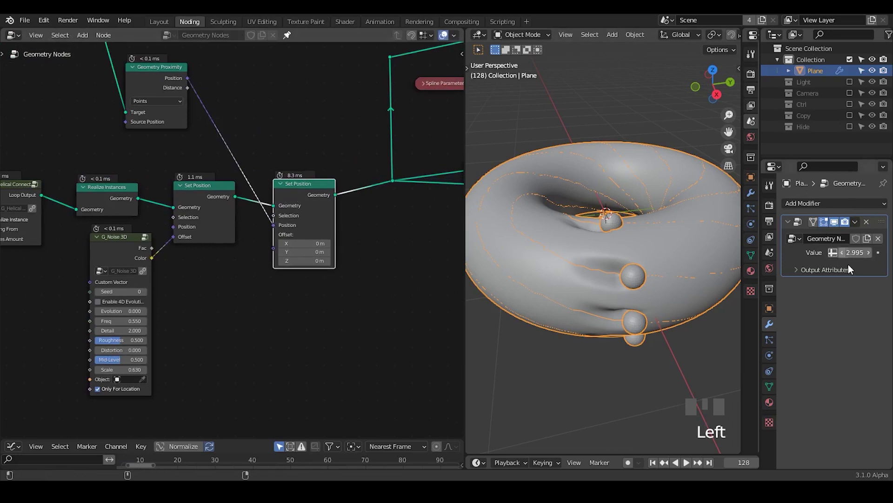
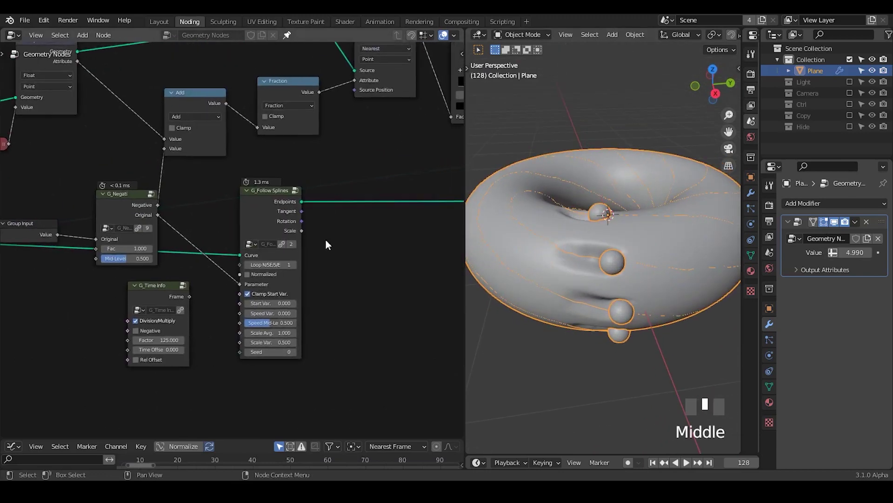
Step: Move the ColorRamp's white stop to lengthen the grooves behind the spheres and reposition Group Input
left_click_drag(369, 146, 359, 150)
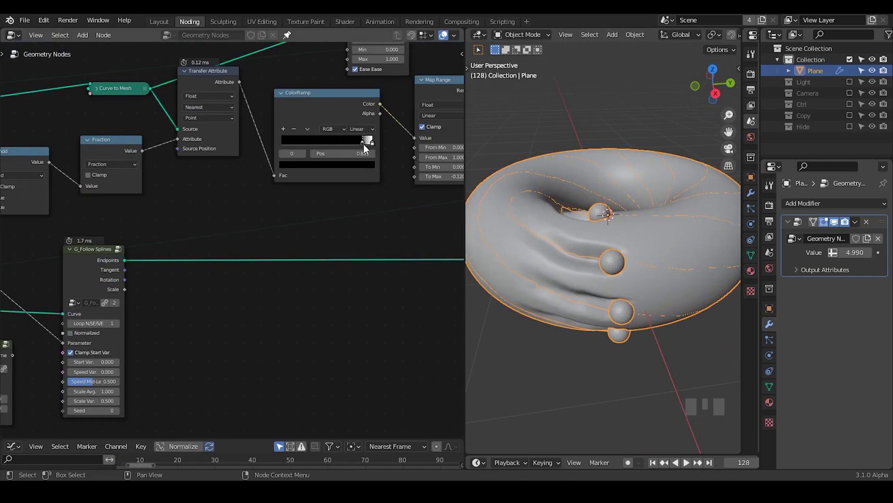
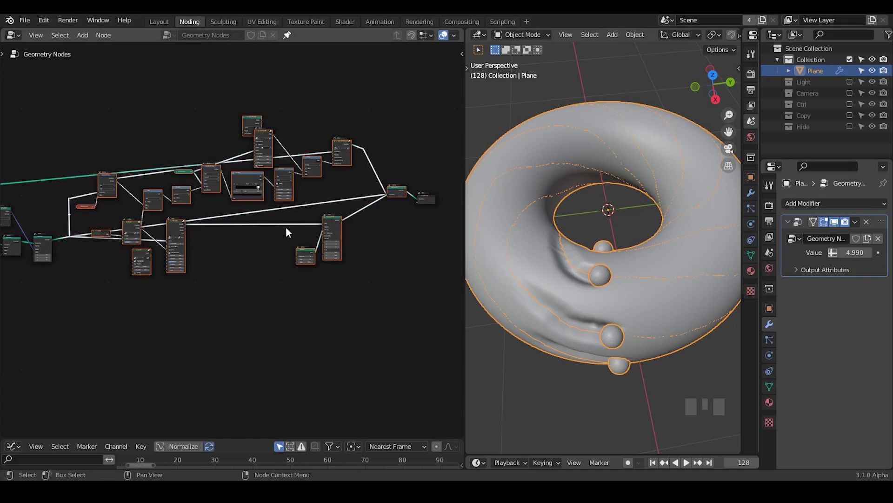
left_click_drag(180, 283, 296, 209)
left_click(297, 209)
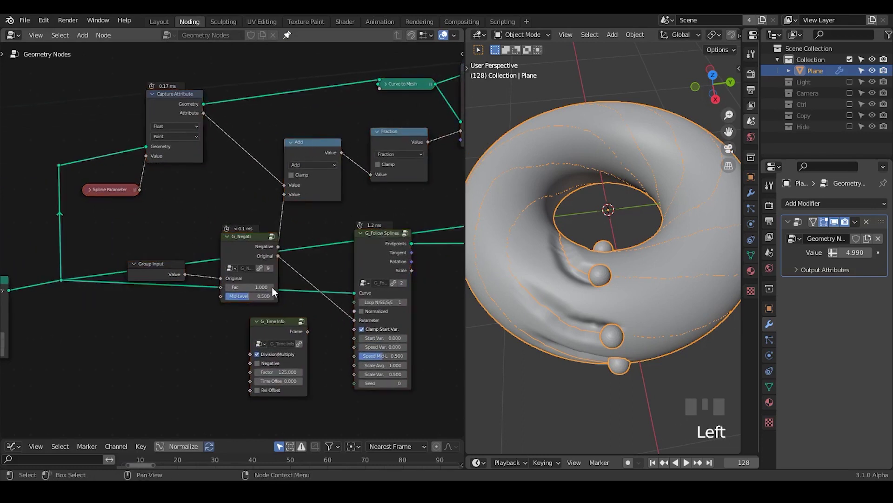
left_click(154, 277)
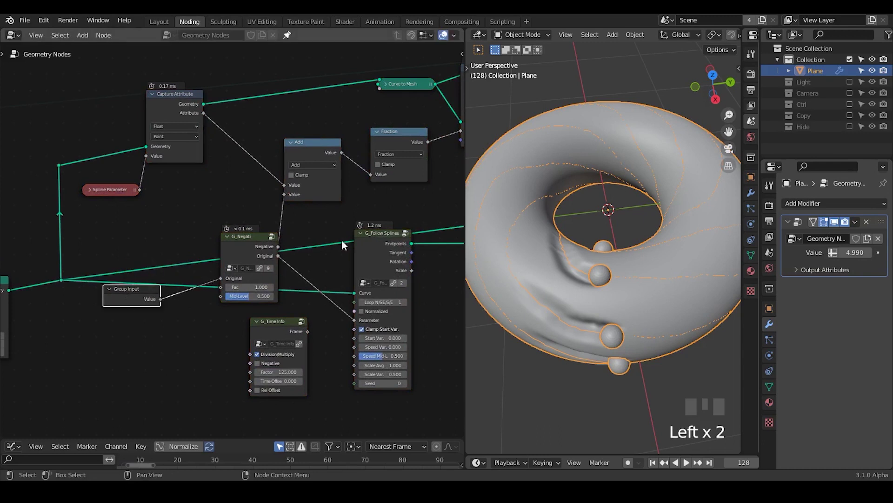